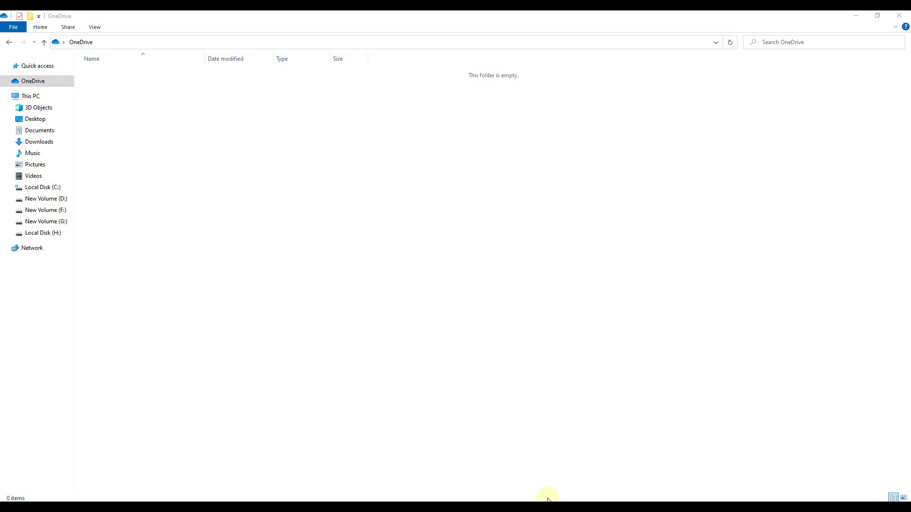
# Switch to the Adobe home page and expand the Creativity & Design menu
pyautogui.click(175, 16)
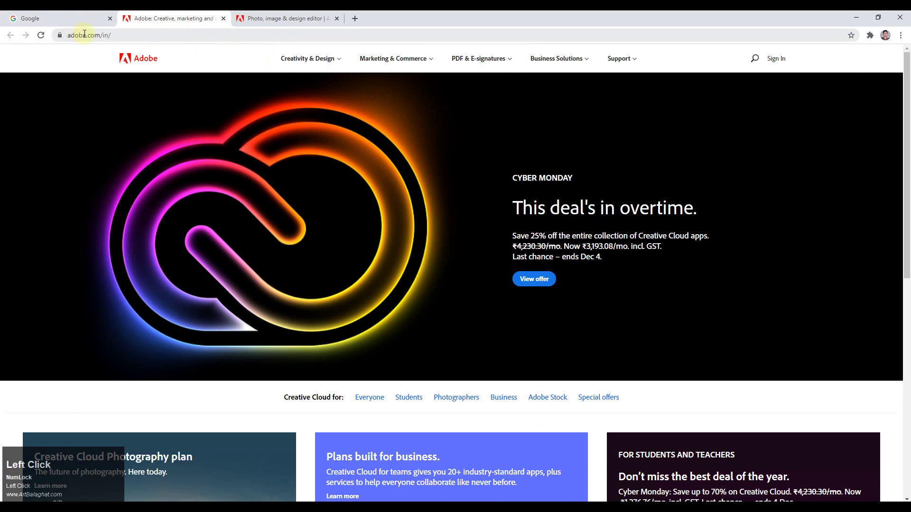
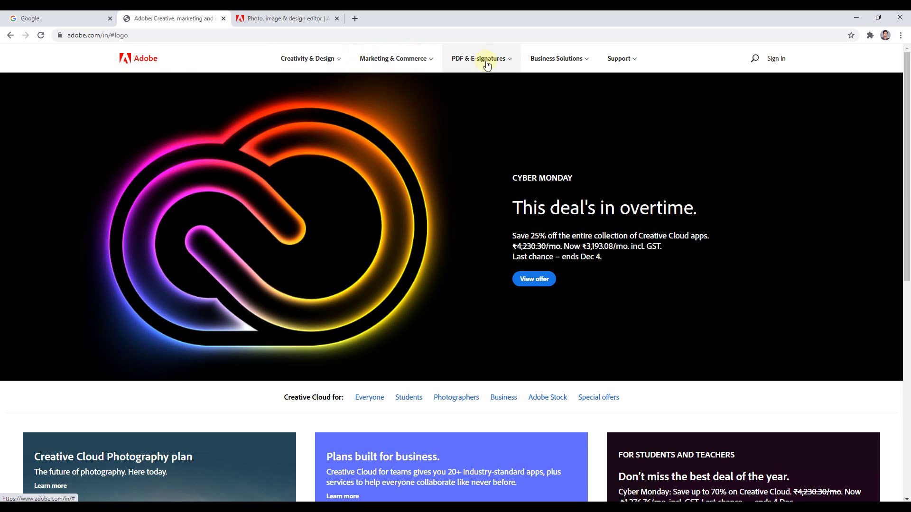
pyautogui.click(645, 66)
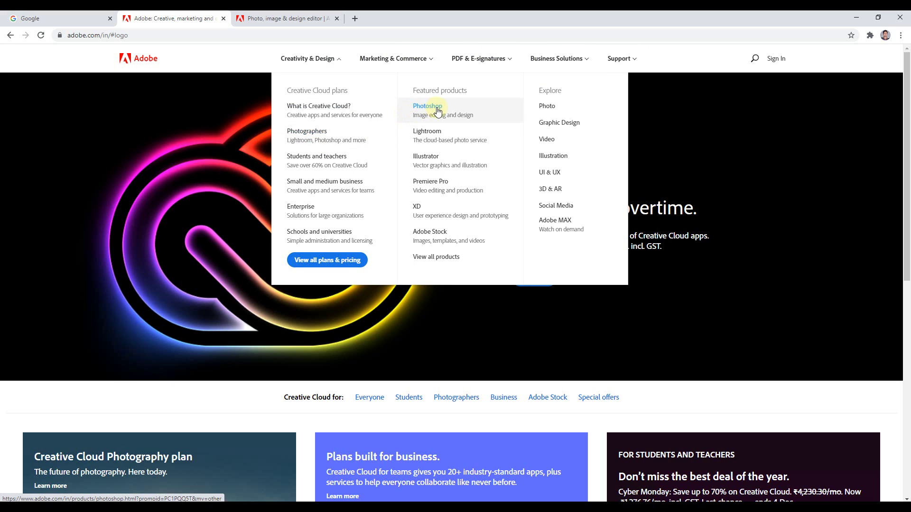
# Close the duplicate Photoshop tab and look over the remaining Photoshop page
pyautogui.click(441, 114)
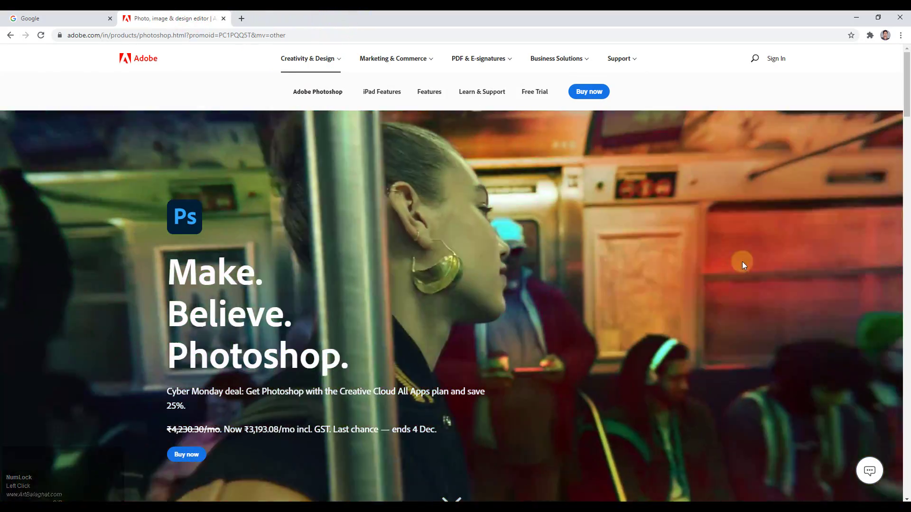
pyautogui.scroll(-3)
pyautogui.scroll(3)
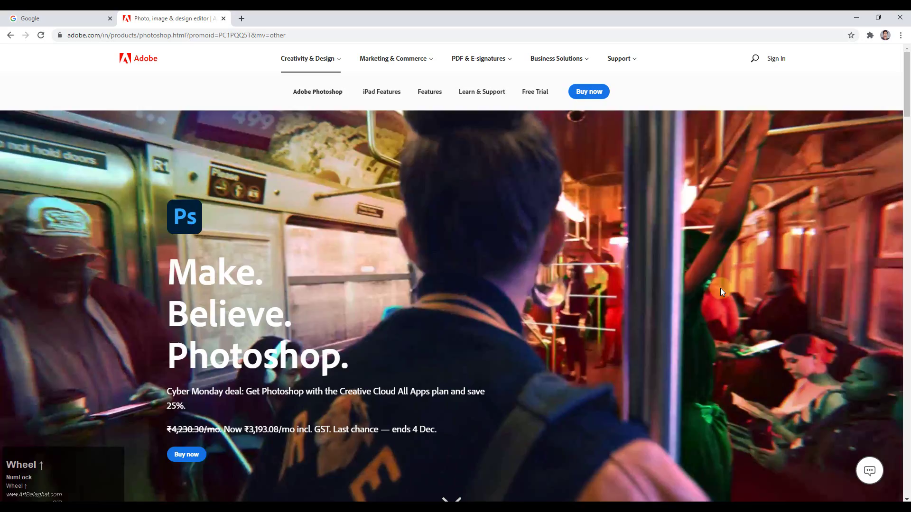
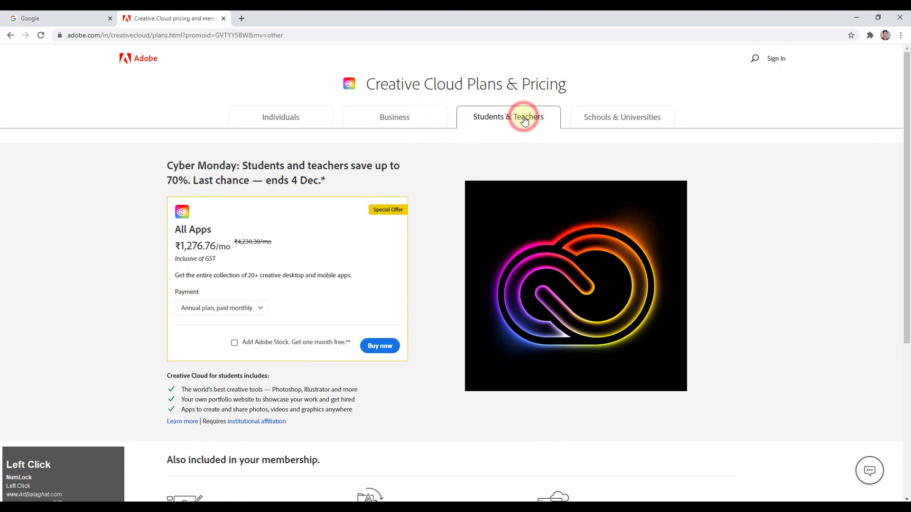
# Check the Students & Teachers plan pricing, then return to the Photoshop product page
pyautogui.moveTo(219, 252); pyautogui.dragTo(14, 38)
pyautogui.scroll(-3)
pyautogui.click(51, 47)
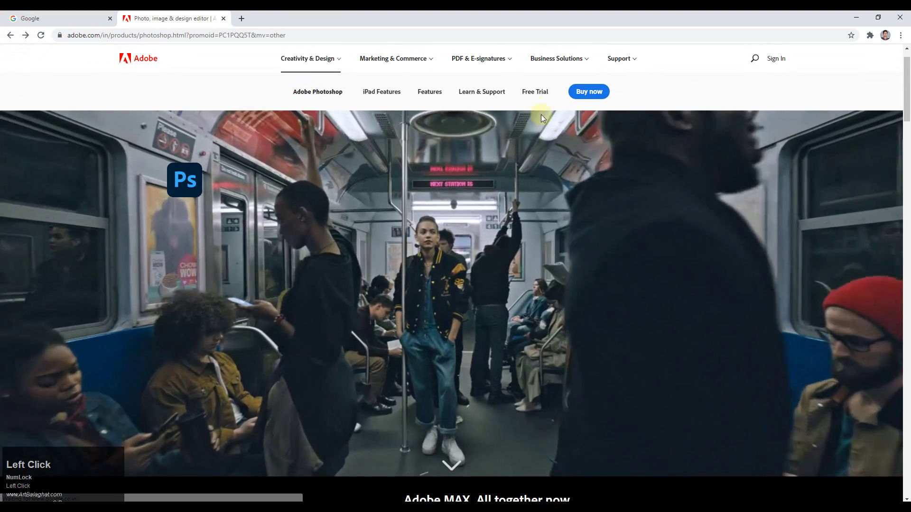
# Bring up the free trial plan options and start the Photoshop free trial
pyautogui.click(535, 101)
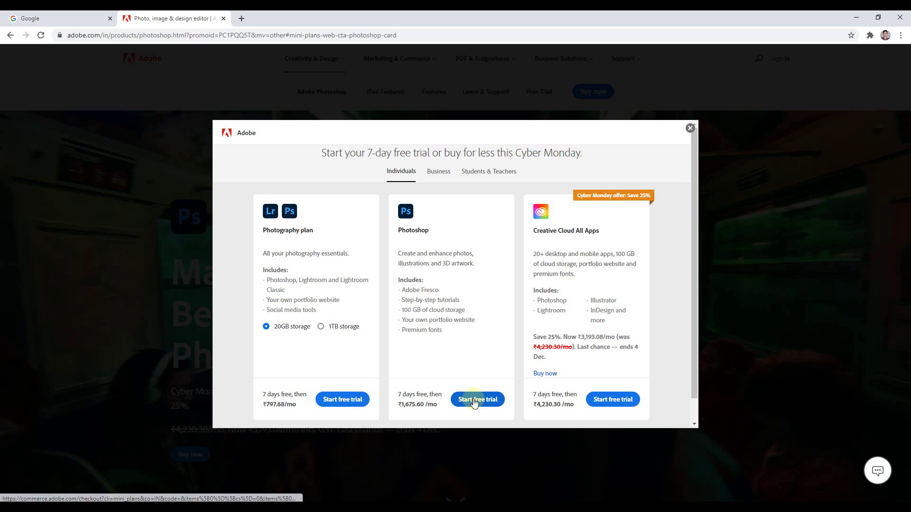
pyautogui.click(477, 406)
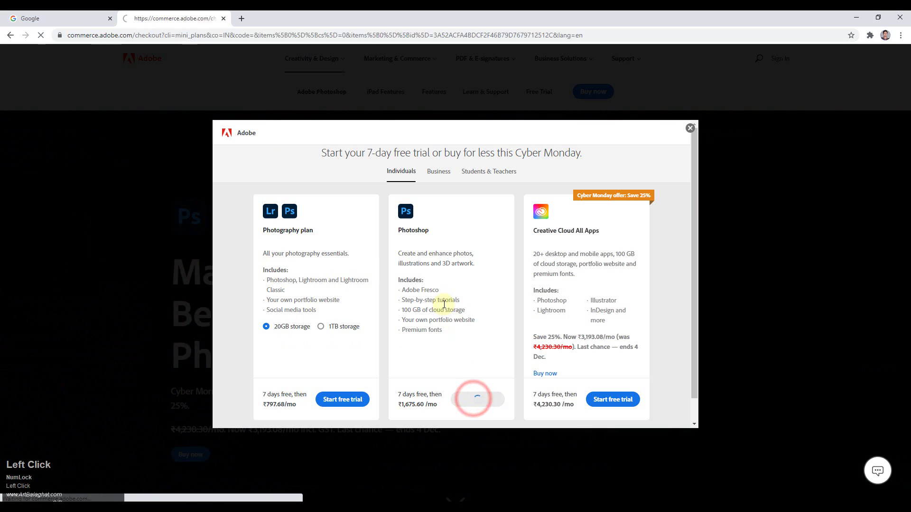
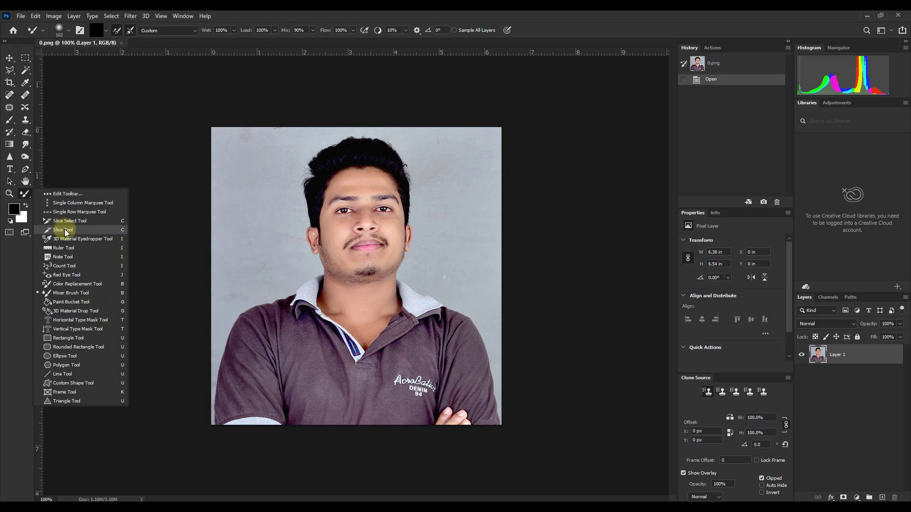
# Choose the Mixer Brush, switch the workspace layout, then activate the Move Tool on the portrait layer
pyautogui.moveTo(15, 128); pyautogui.dragTo(620, 106)
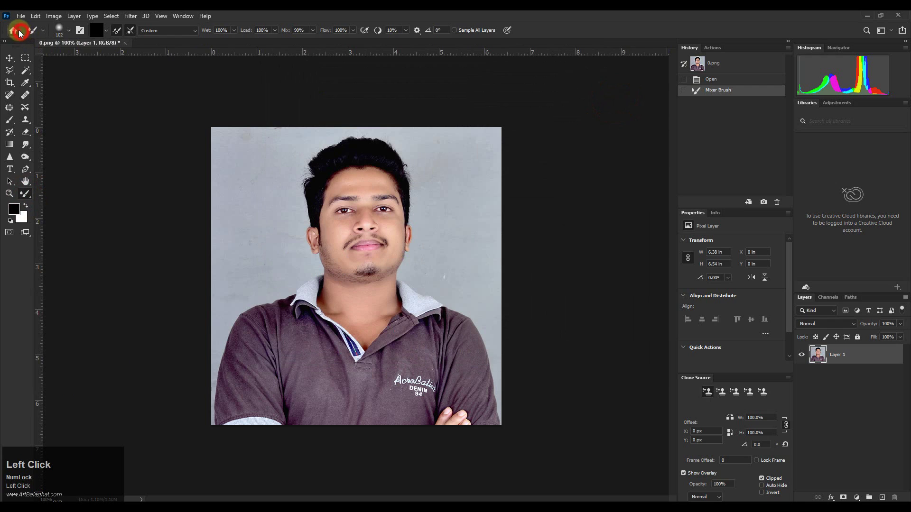
pyautogui.click(41, 31)
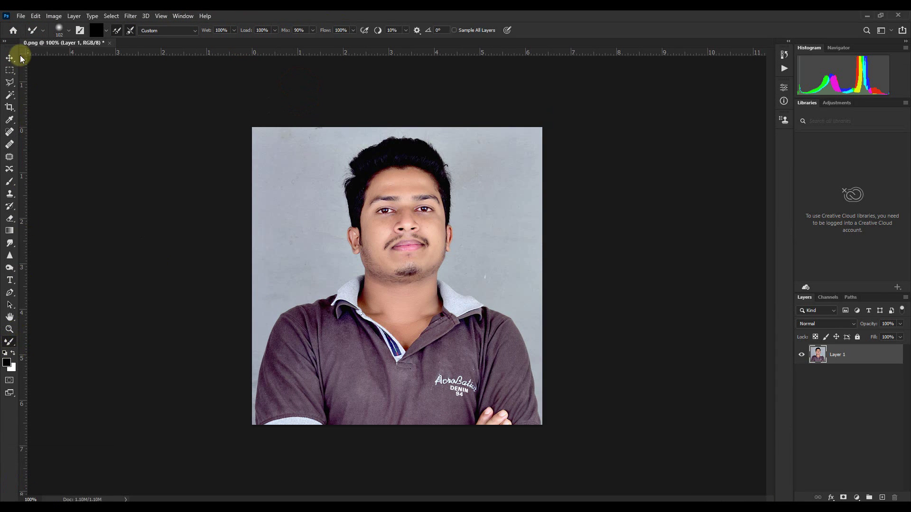
pyautogui.click(15, 59)
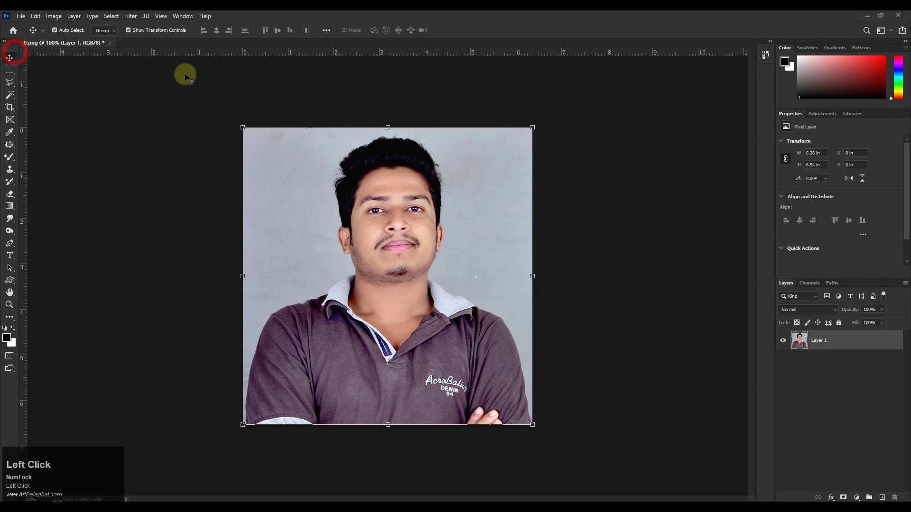
pyautogui.click(14, 121)
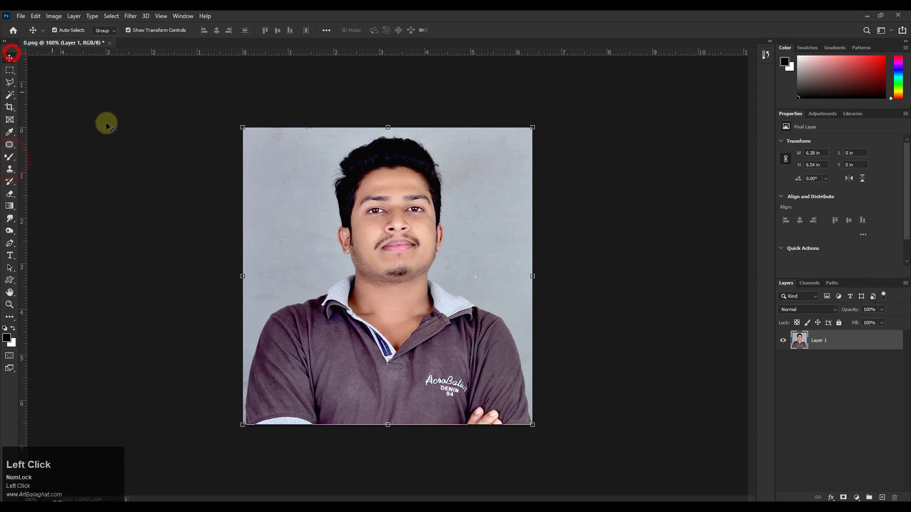
pyautogui.click(131, 24)
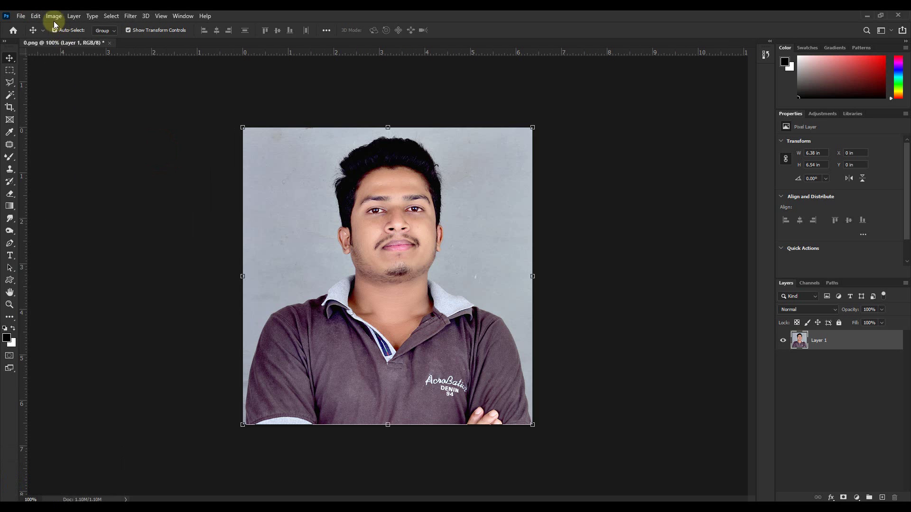
pyautogui.click(57, 25)
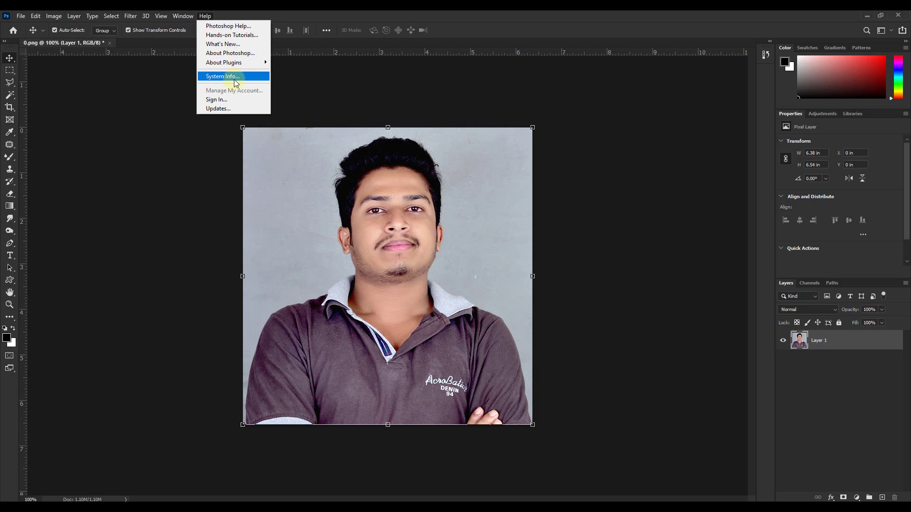
pyautogui.moveTo(239, 85); pyautogui.dragTo(577, 123)
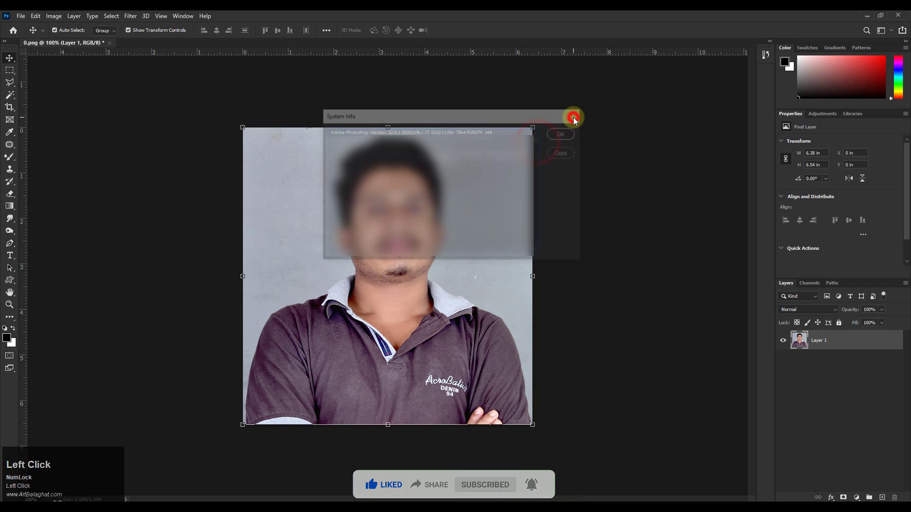